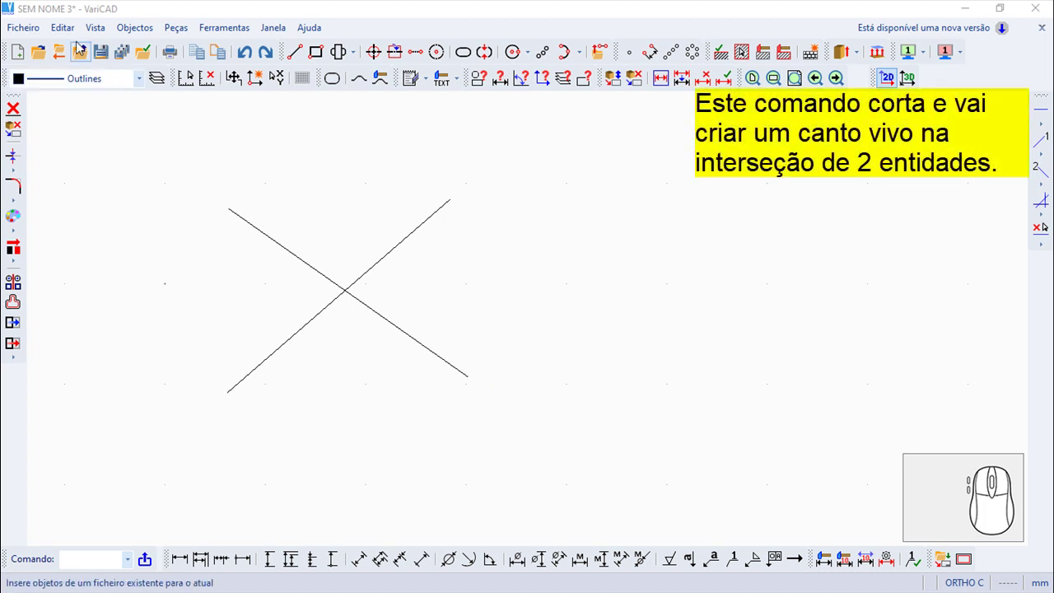
# Start the Canto corner command from Editar > Editar Geometria do Objeto
pyautogui.click(57, 26)
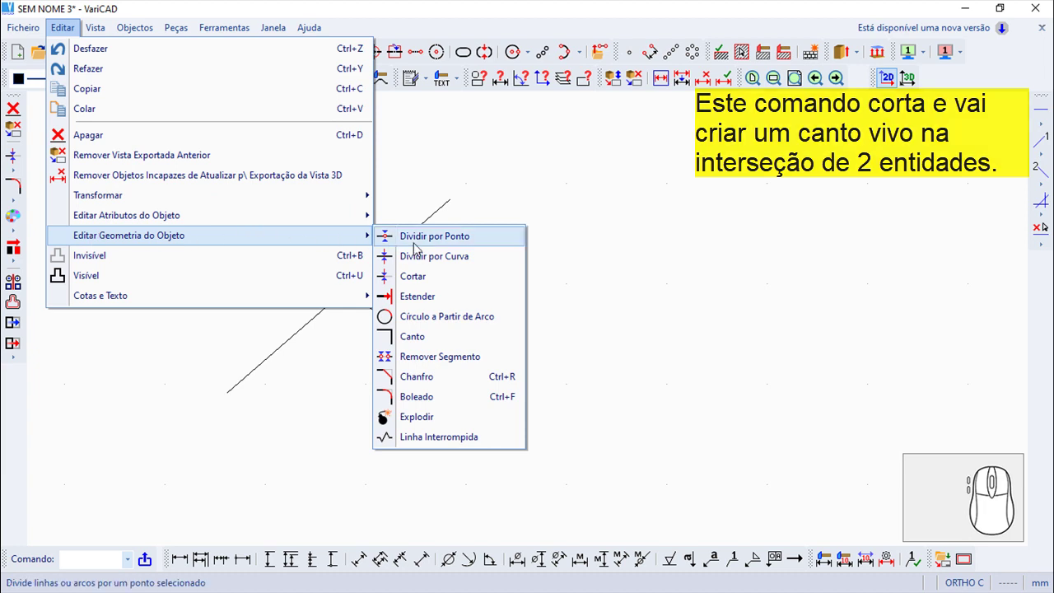
# Trim the two crossing lines into a sharp inverted V corner and end the command
pyautogui.click(418, 334)
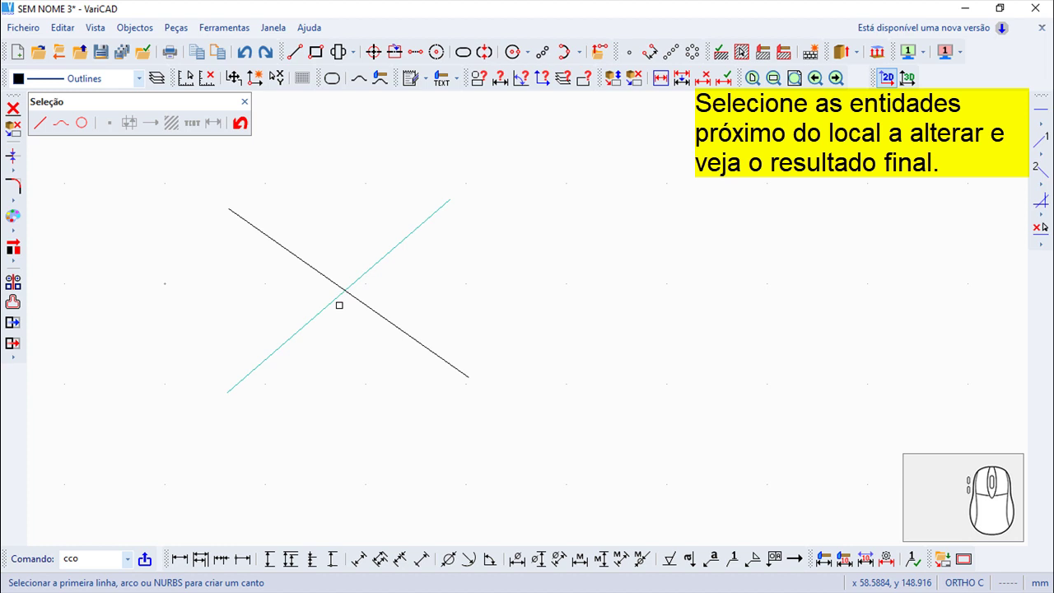
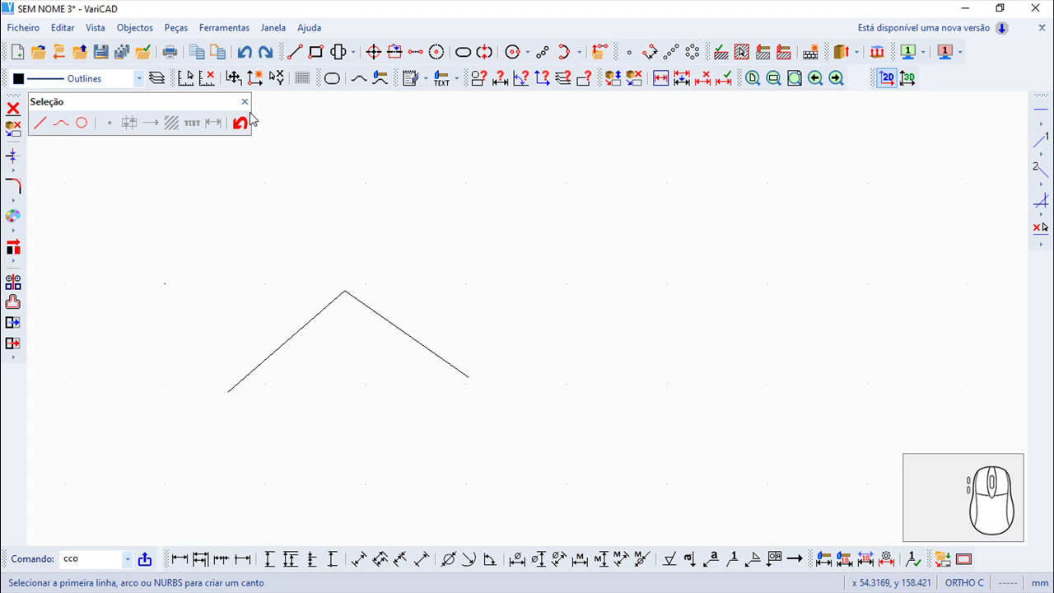
pyautogui.click(247, 101)
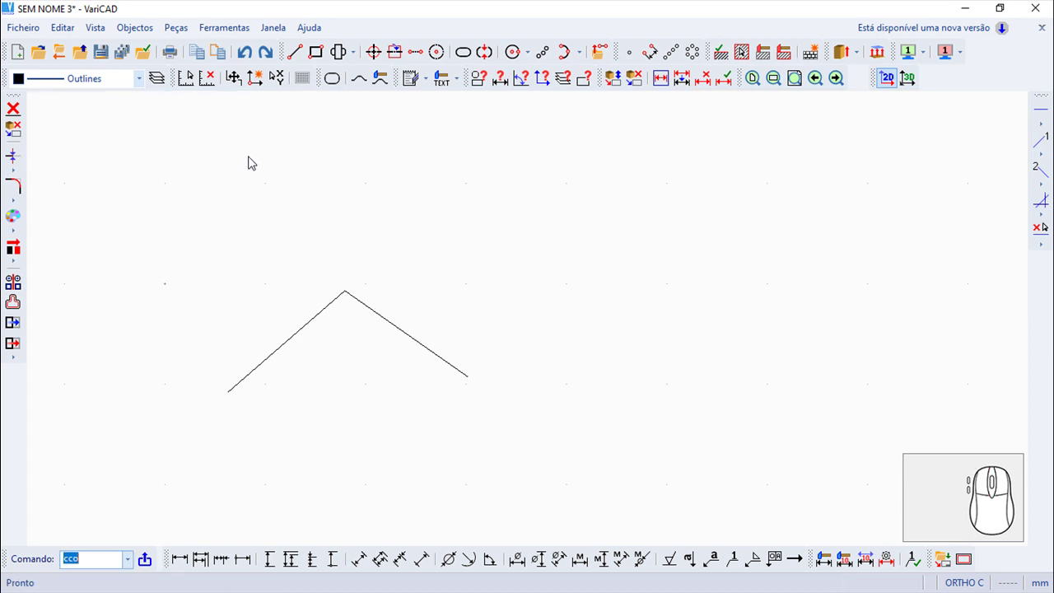